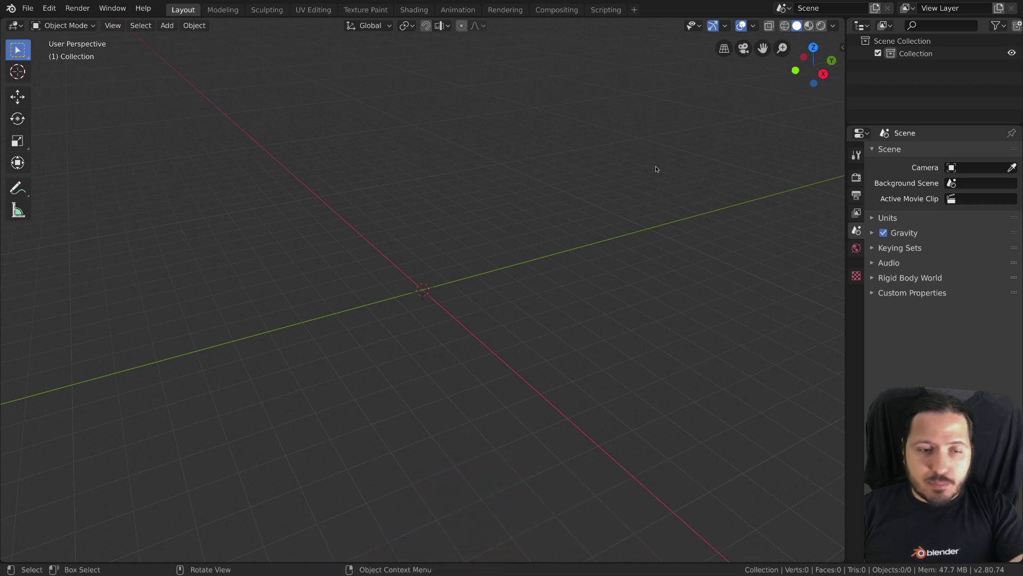
# Step: Add a mesh cube to the empty scene
pyautogui.press('shift+a')
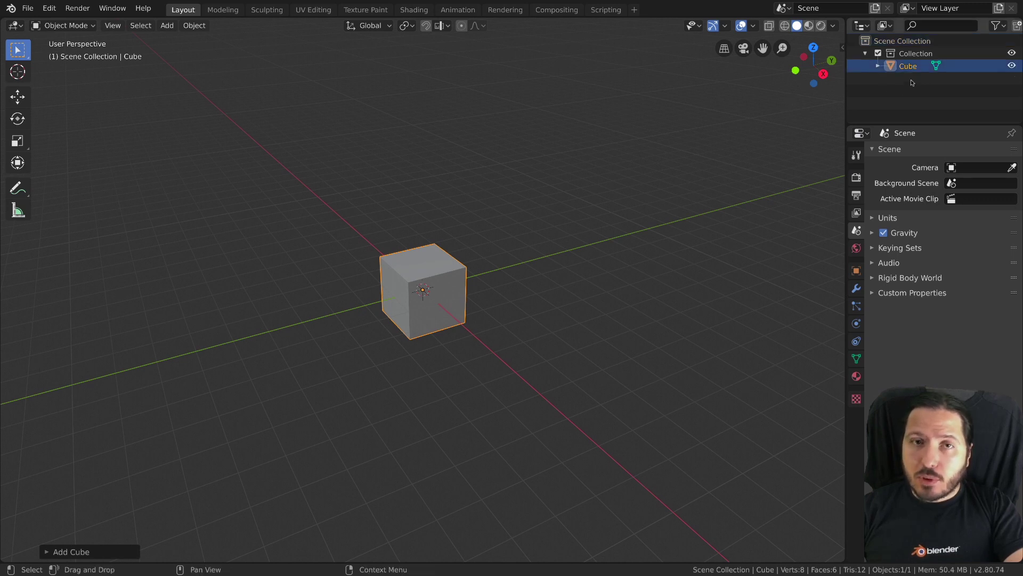
# Step: Rename the collection to Boxs and the cube to Box1, leaving Box1 selected
pyautogui.doubleClick(909, 64)
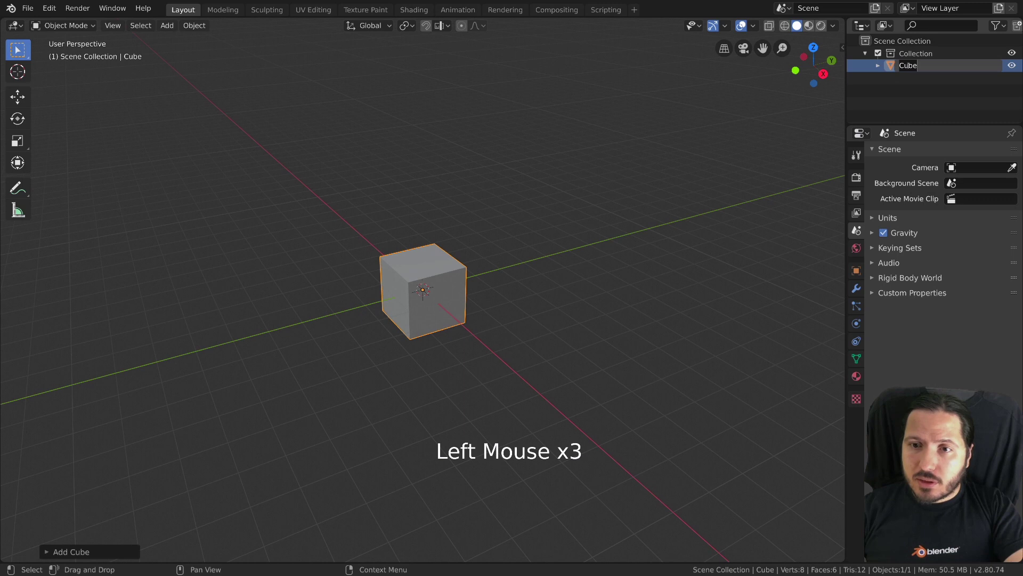
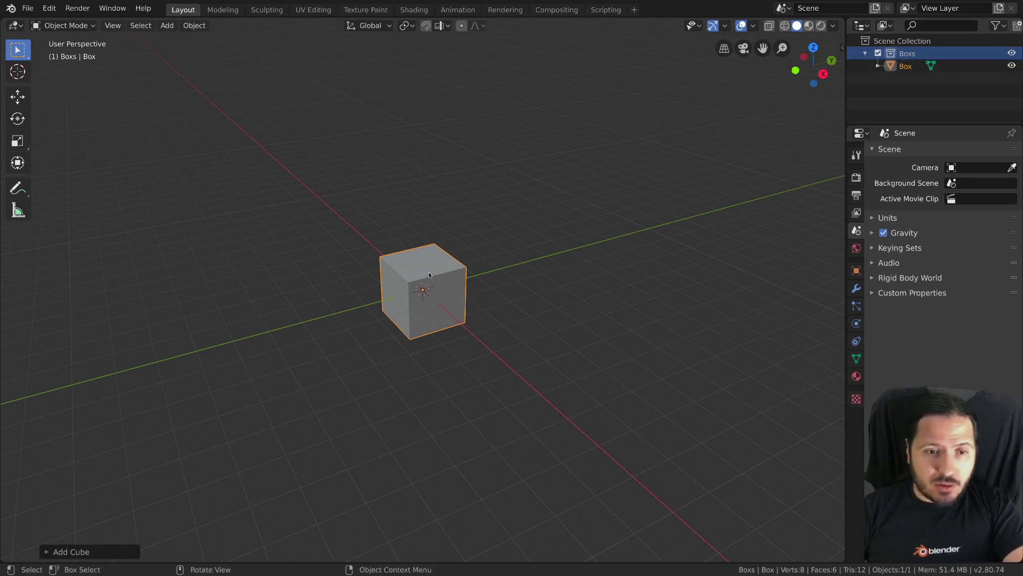
pyautogui.click(431, 266)
pyautogui.press('F2')
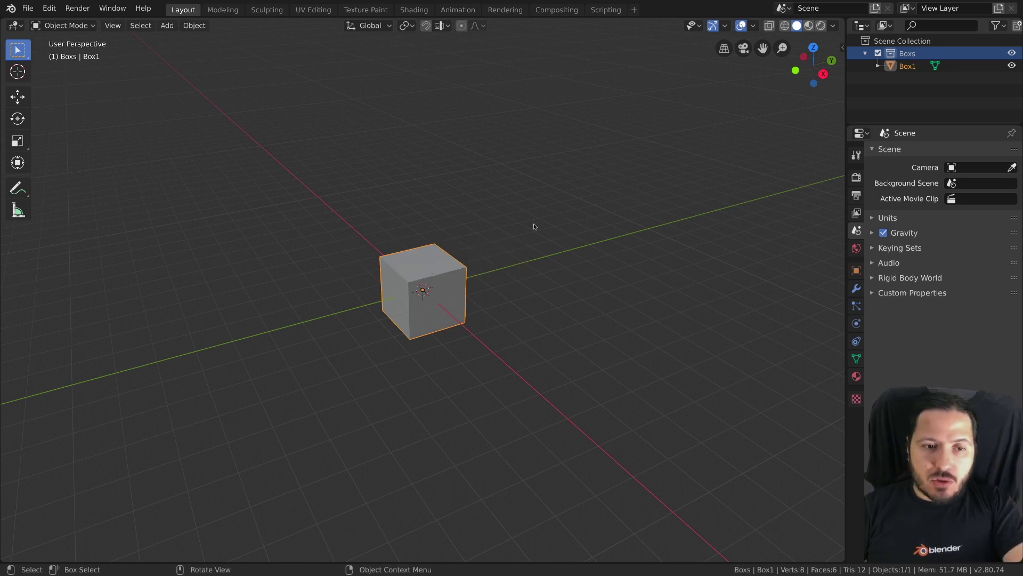
pyautogui.click(437, 254)
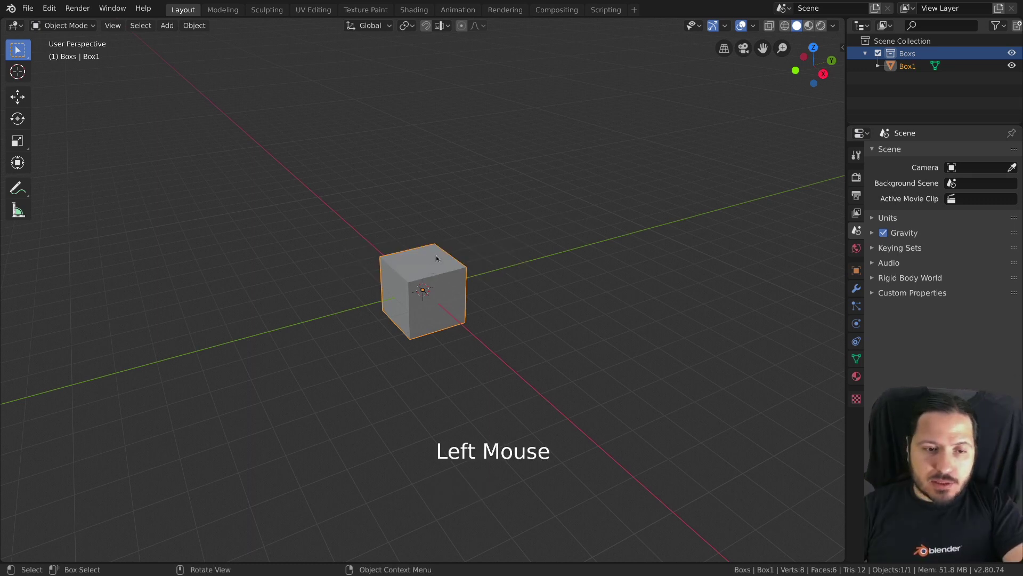
# Step: Duplicate Box1 until Boxs holds five cubes (Box1–Box1.004), then collapse Boxs in the Outliner
pyautogui.press('shift+d')
pyautogui.press('shift+d')
pyautogui.press('shift+d')
pyautogui.click(911, 47)
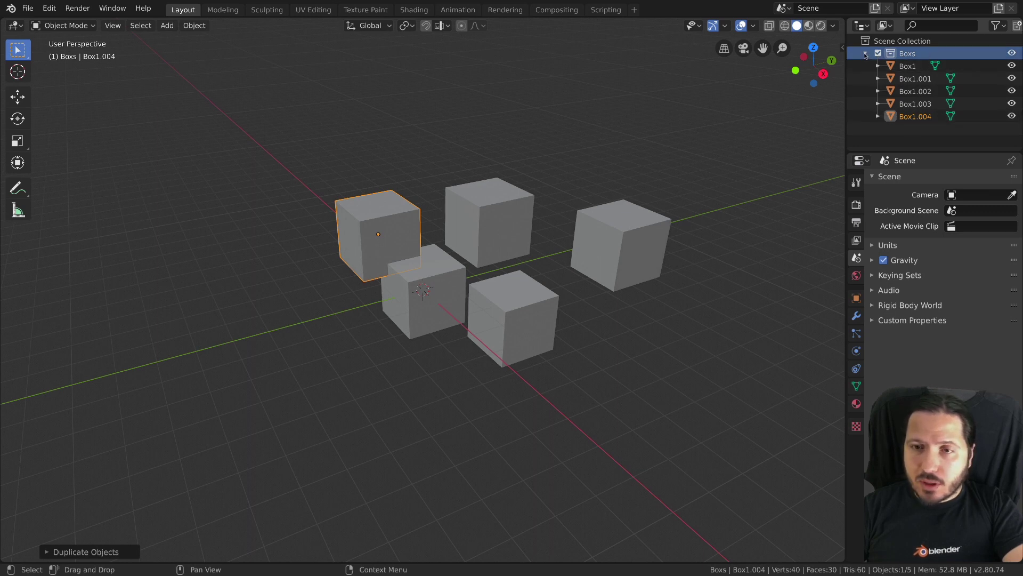
pyautogui.click(864, 52)
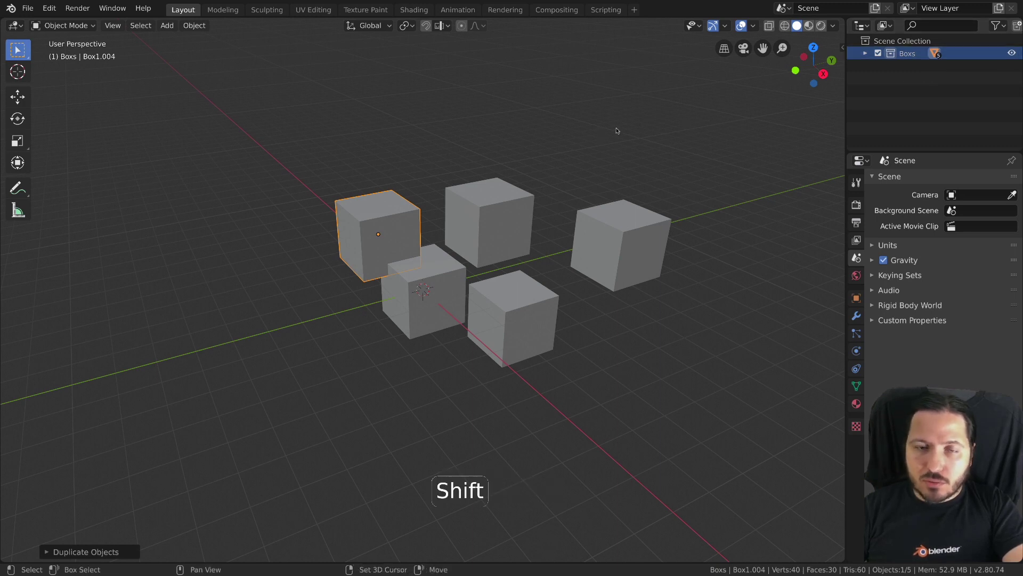
# Step: Add a point light and duplicate it into three lights placed above the cubes
pyautogui.press('shift+a')
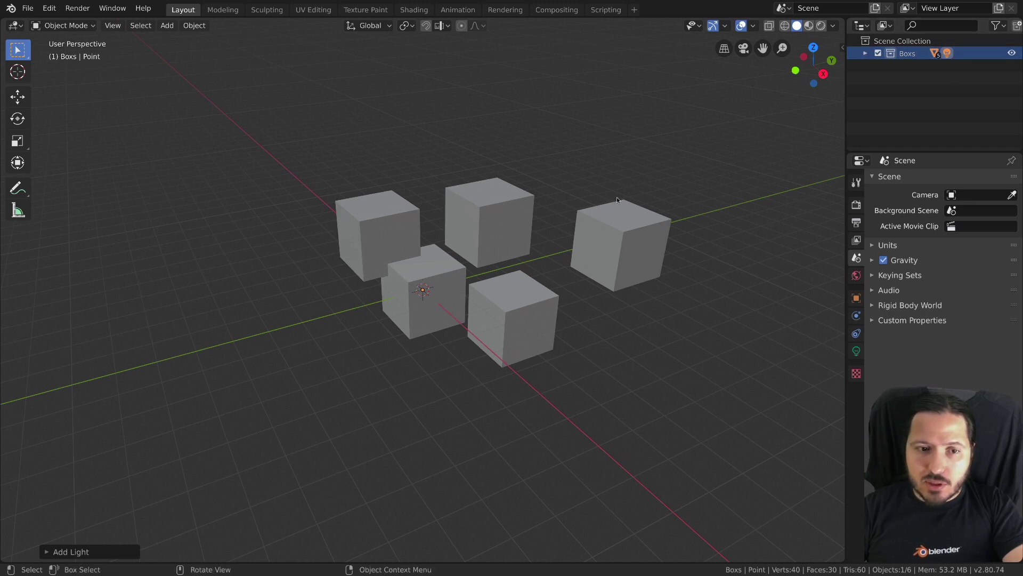
pyautogui.press('g')
pyautogui.press('shift+d')
pyautogui.press('shift+d')
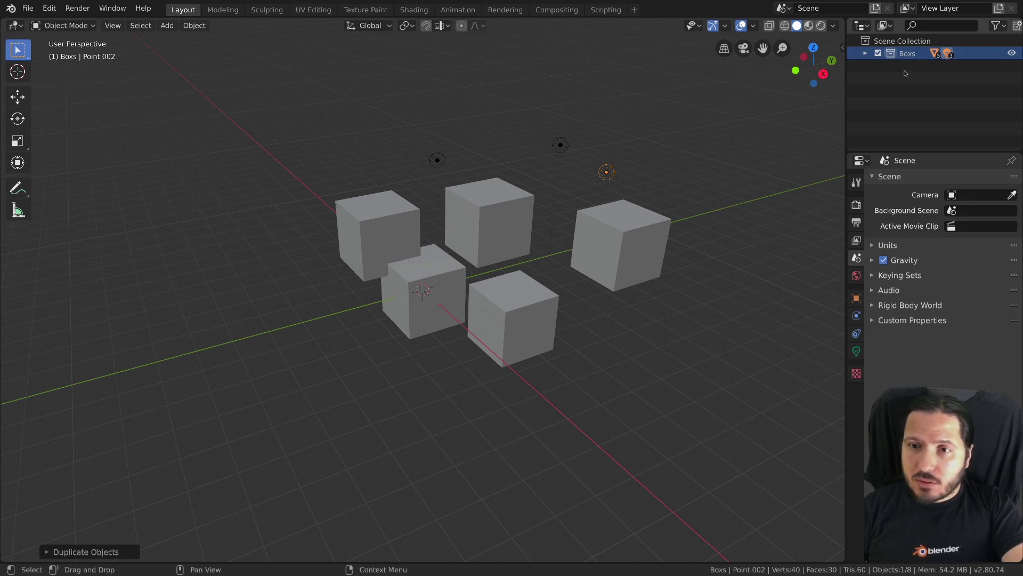
pyautogui.rightClick(908, 51)
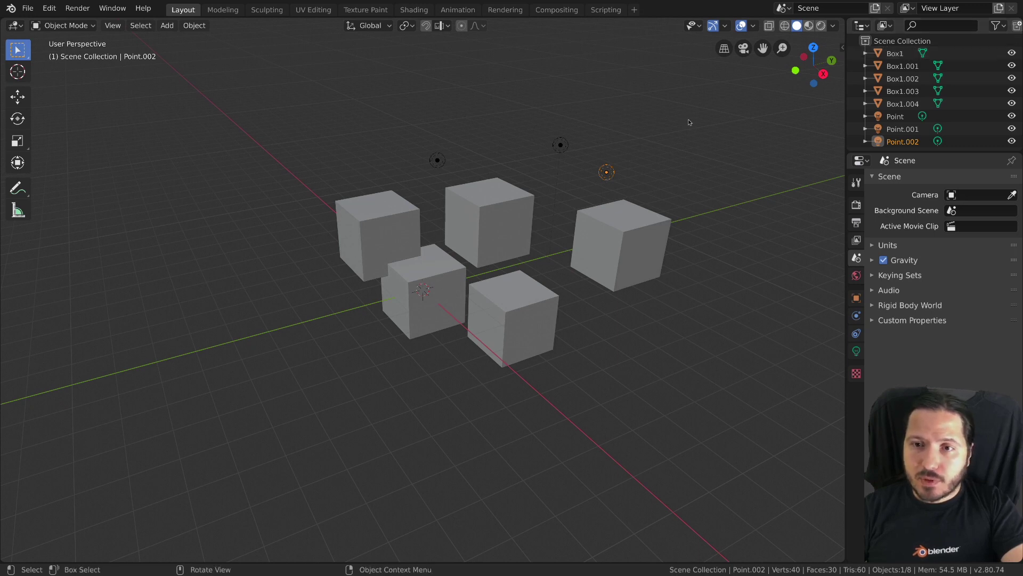
# Step: Undo the last Outliner action so Boxs returns with its five cubes and lights
pyautogui.press('ctrl+z')
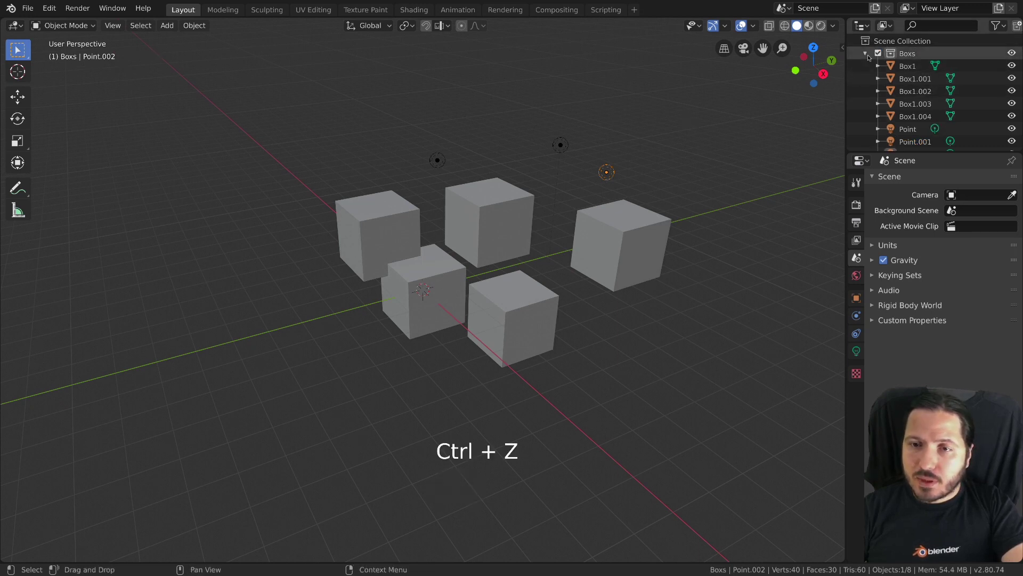
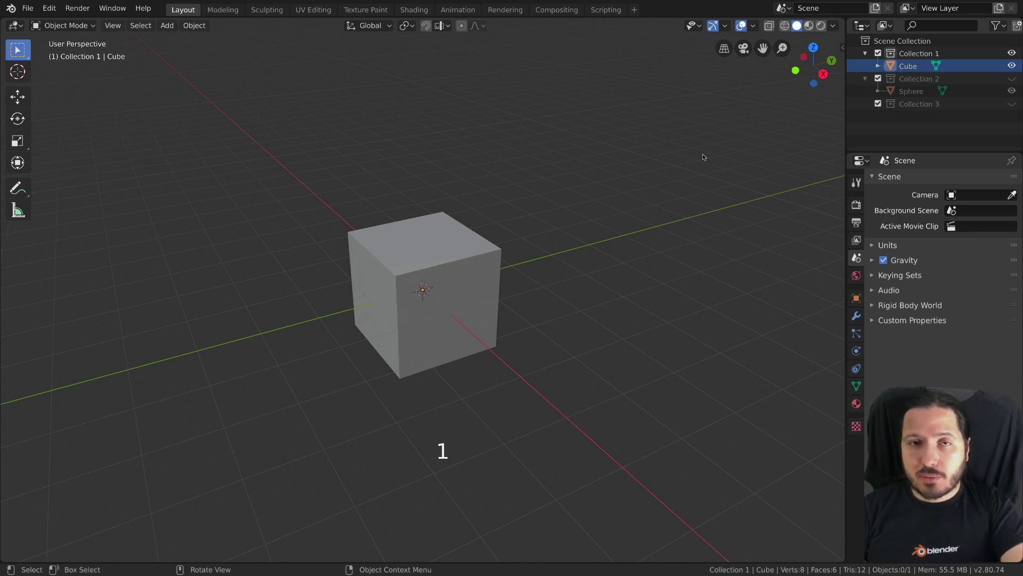
# Step: Create a new Collection 4 under Scene Collection and isolate it in the viewport
pyautogui.press('2')
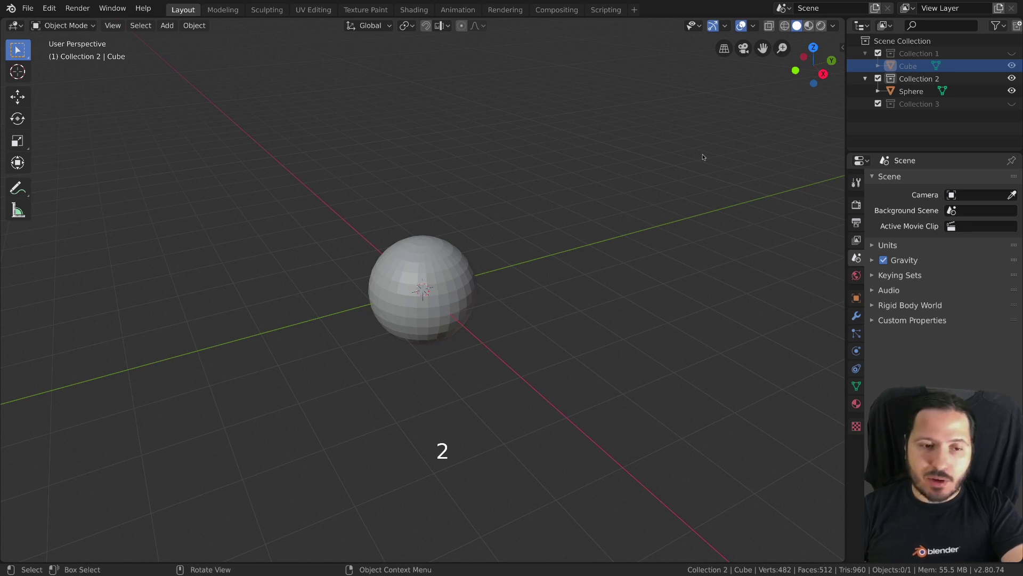
pyautogui.press('3')
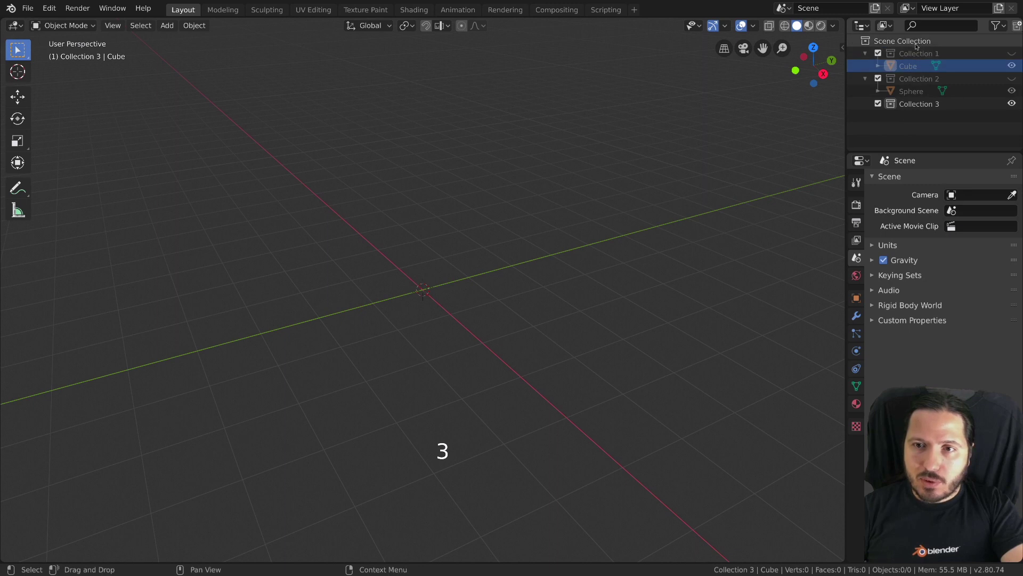
pyautogui.click(918, 40)
pyautogui.press('c')
pyautogui.press('4')
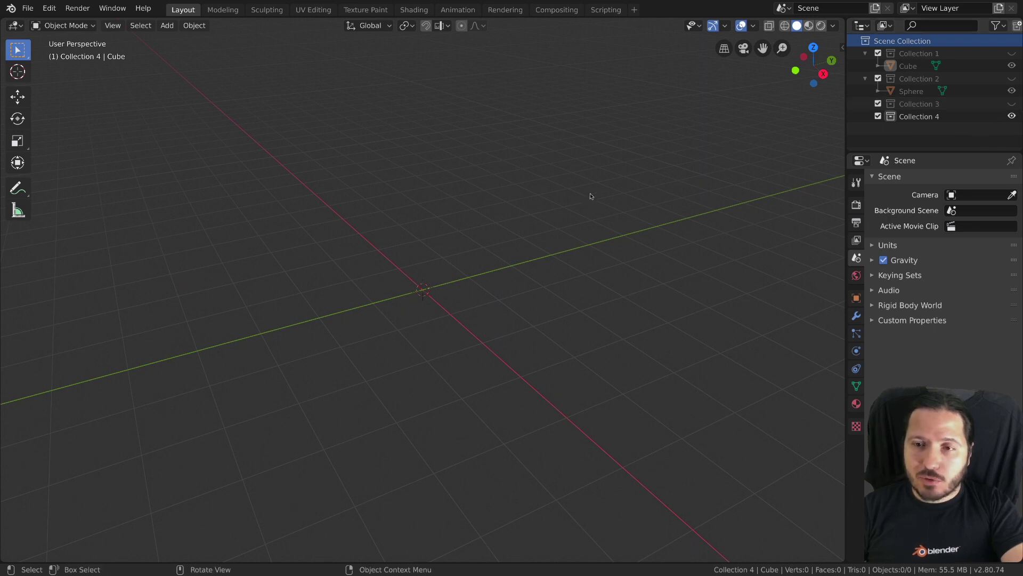
# Step: Add a cone to Collection 4 and a cylinder to Collection 3
pyautogui.press('shift+a')
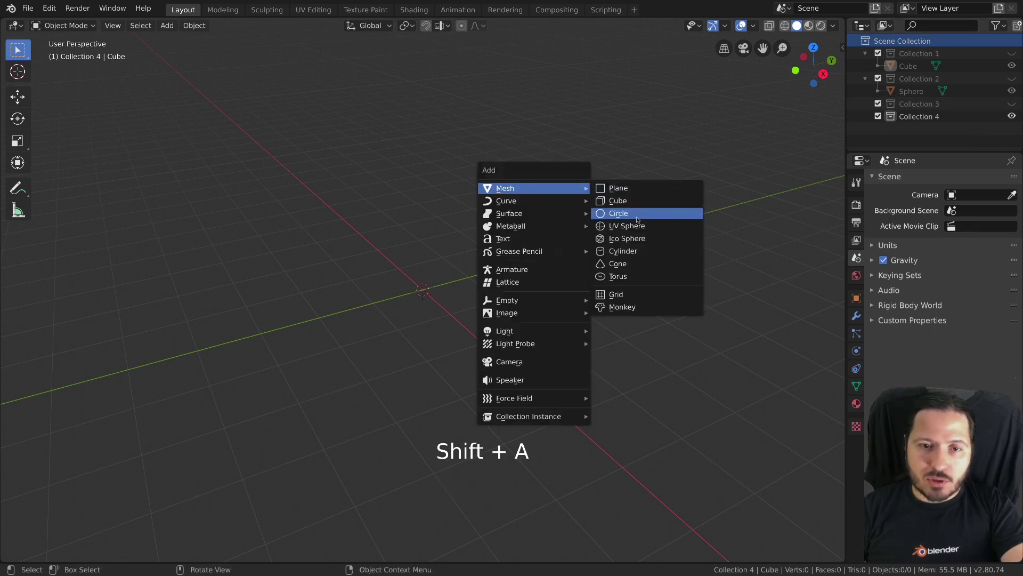
pyautogui.press('3')
pyautogui.press('shift+a')
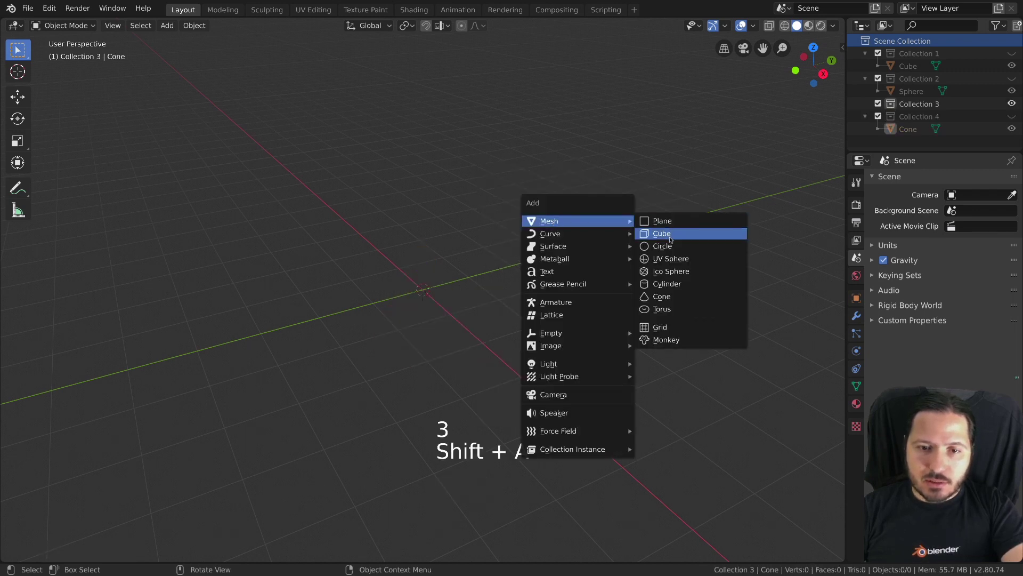
pyautogui.press('2')
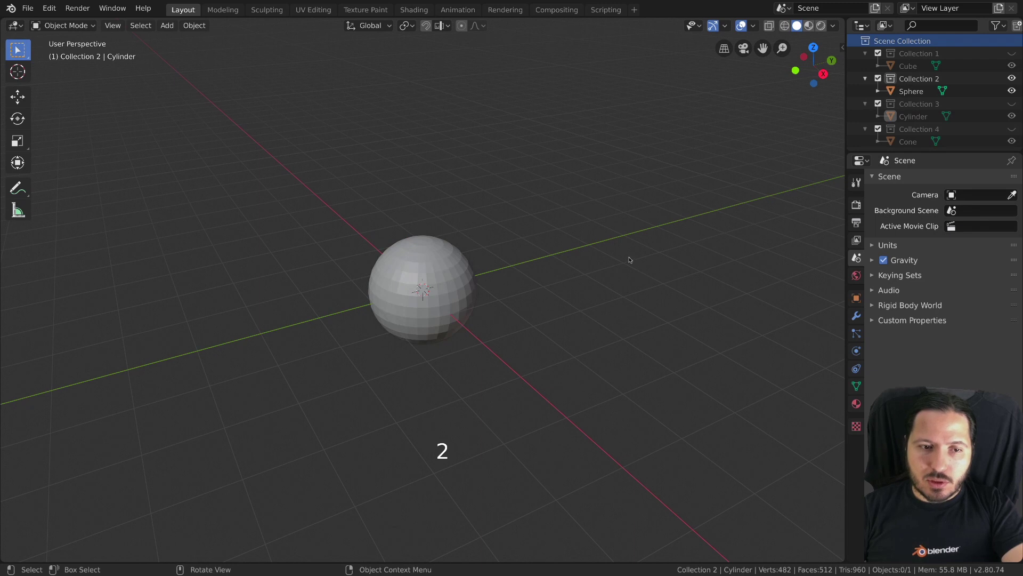
pyautogui.press('1')
pyautogui.scroll(-3)
pyautogui.middleClick(614, 232)
# Step: Cycle through Collections 2–4, then show only Collection 1 and select its cube
pyautogui.press('2')
pyautogui.press('3')
pyautogui.press('4')
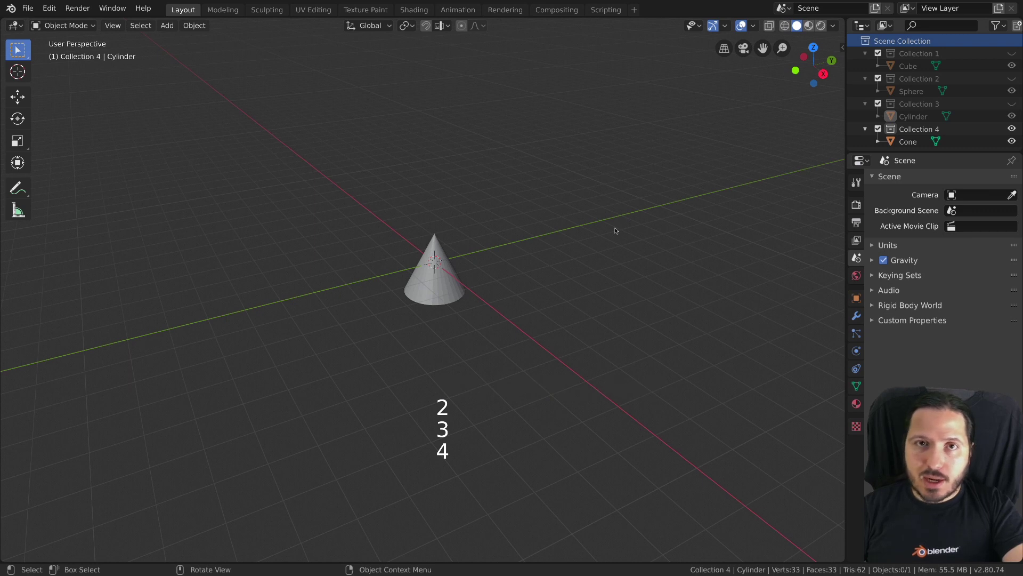
pyautogui.press('1')
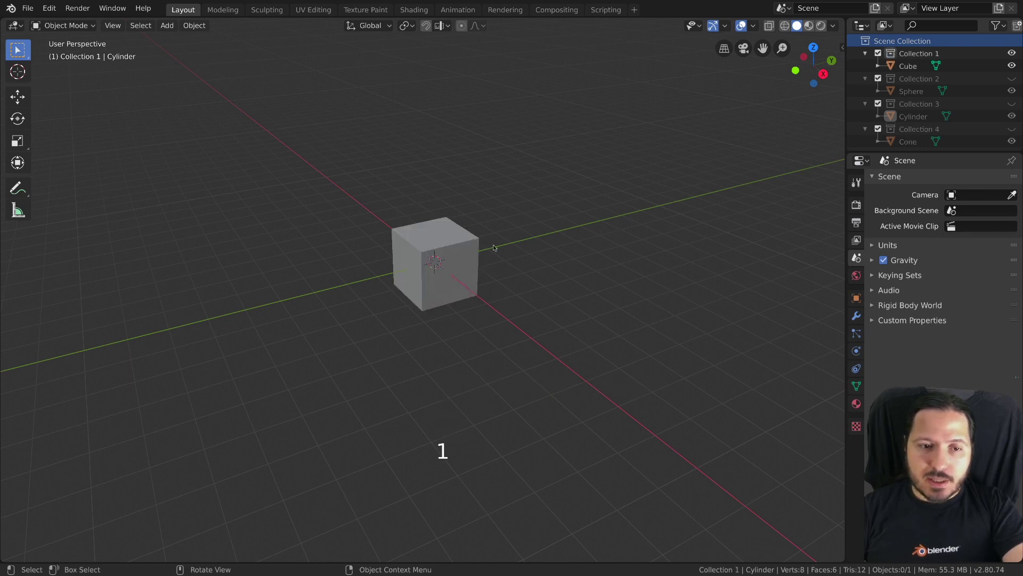
pyautogui.click(475, 241)
# Step: Move the cube off-center, then toggle Collections 2, 3 and 1 in and out of view
pyautogui.press('g')
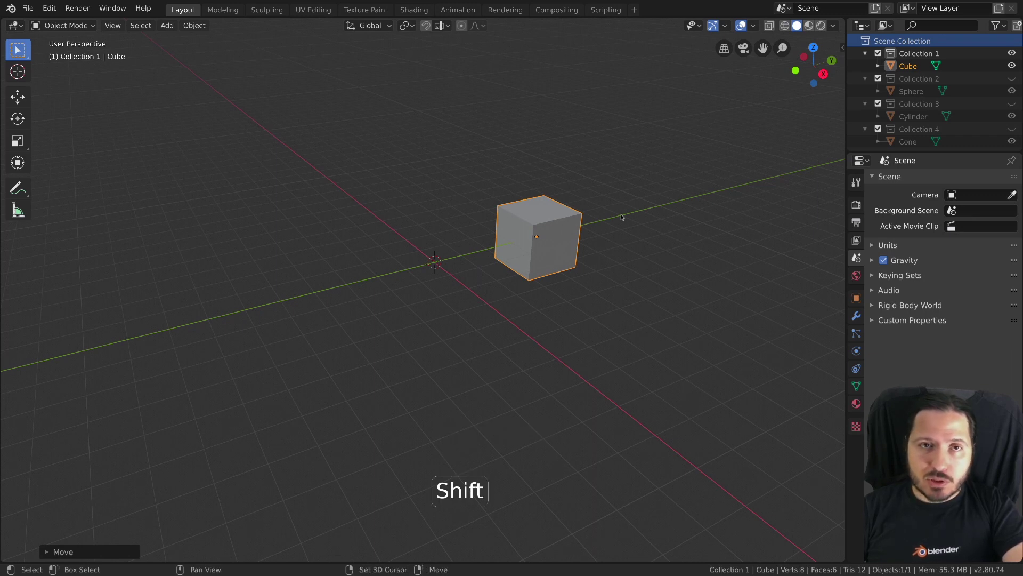
pyautogui.press('shift+2')
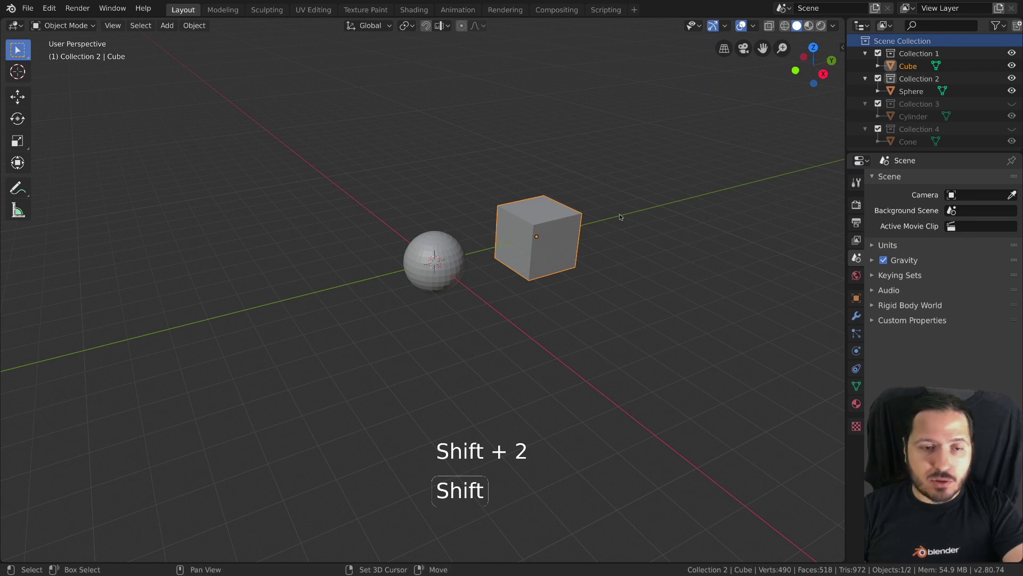
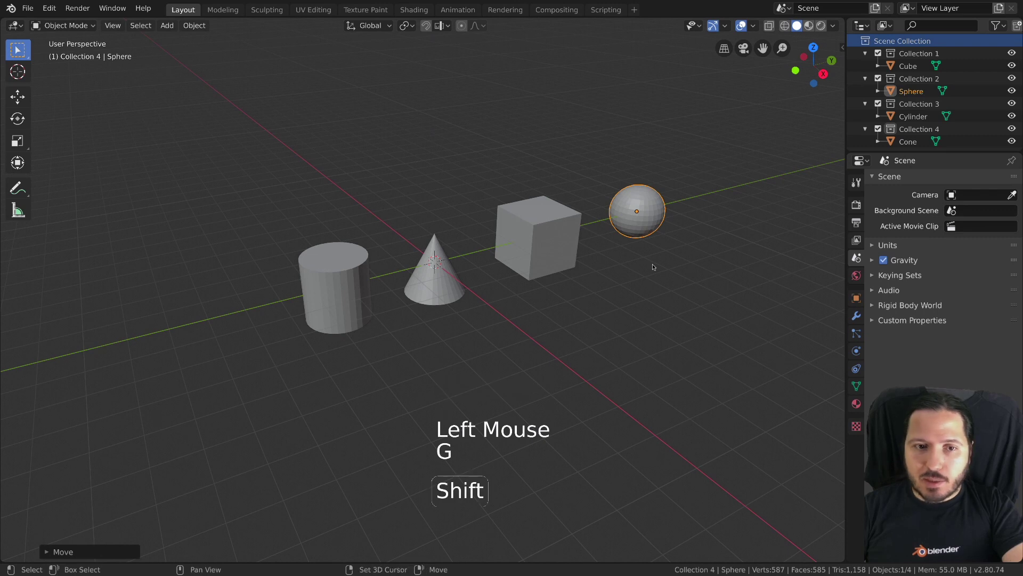
pyautogui.press('shift+3')
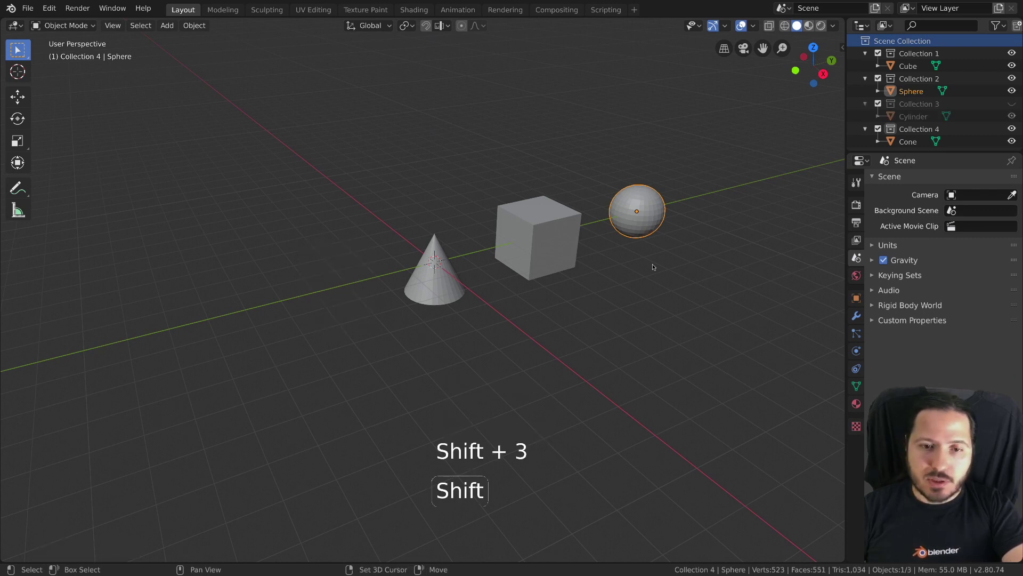
pyautogui.press('shift+1')
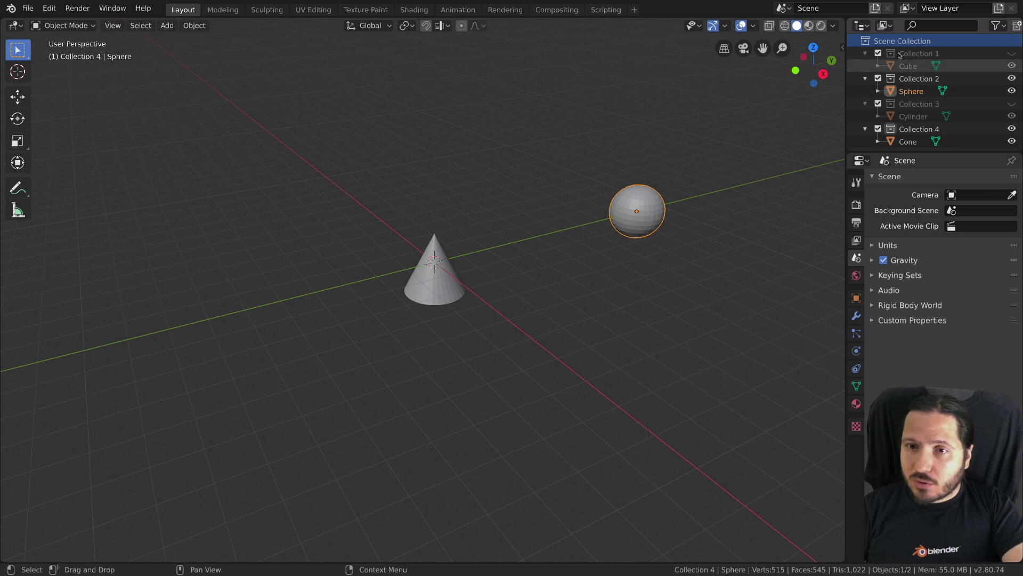
# Step: Collapse the other collections, toggle the Cube's viewport visibility off and on, and select the cube
pyautogui.click(868, 78)
pyautogui.click(865, 88)
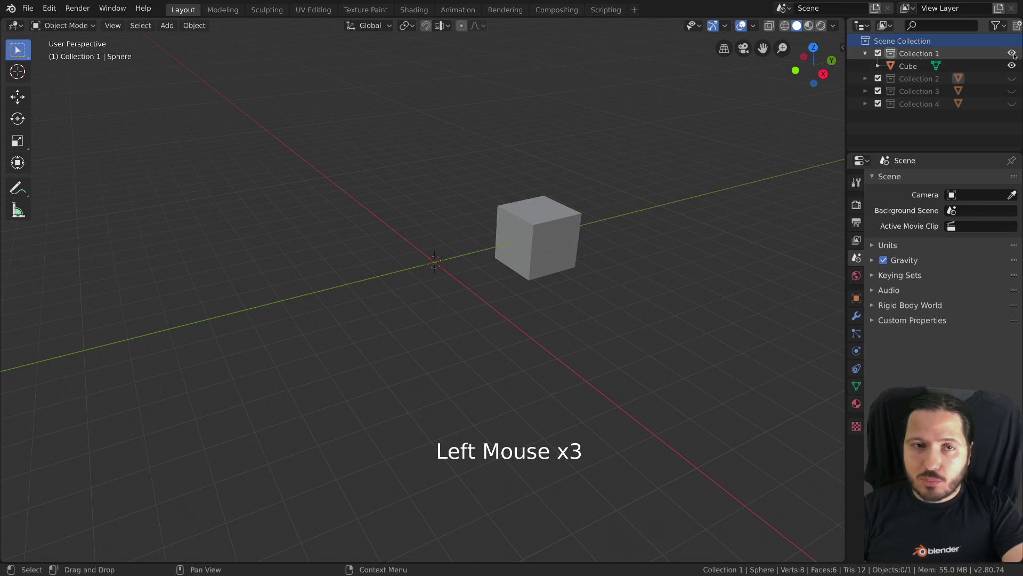
pyautogui.click(1016, 52)
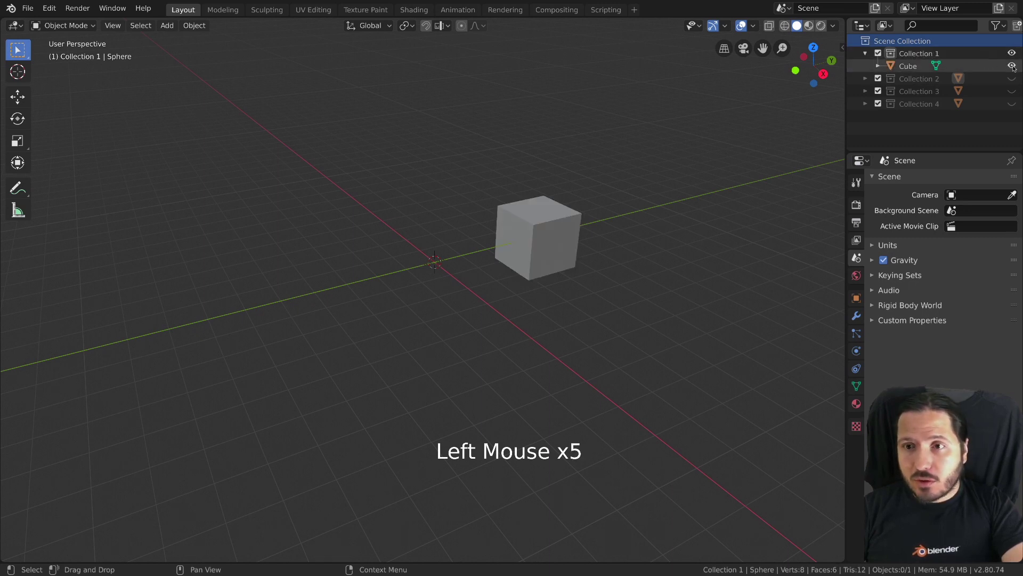
pyautogui.click(1013, 65)
pyautogui.click(1016, 65)
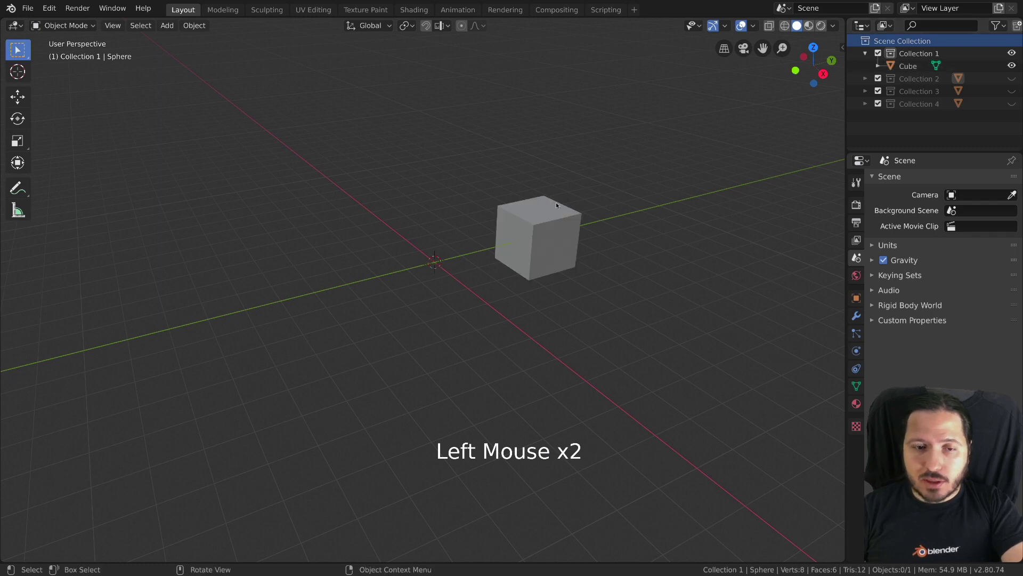
pyautogui.click(541, 228)
# Step: Duplicate the cube into Cube.002, then exclude Collection 1 from the view layer so the viewport empties
pyautogui.press('shift+d')
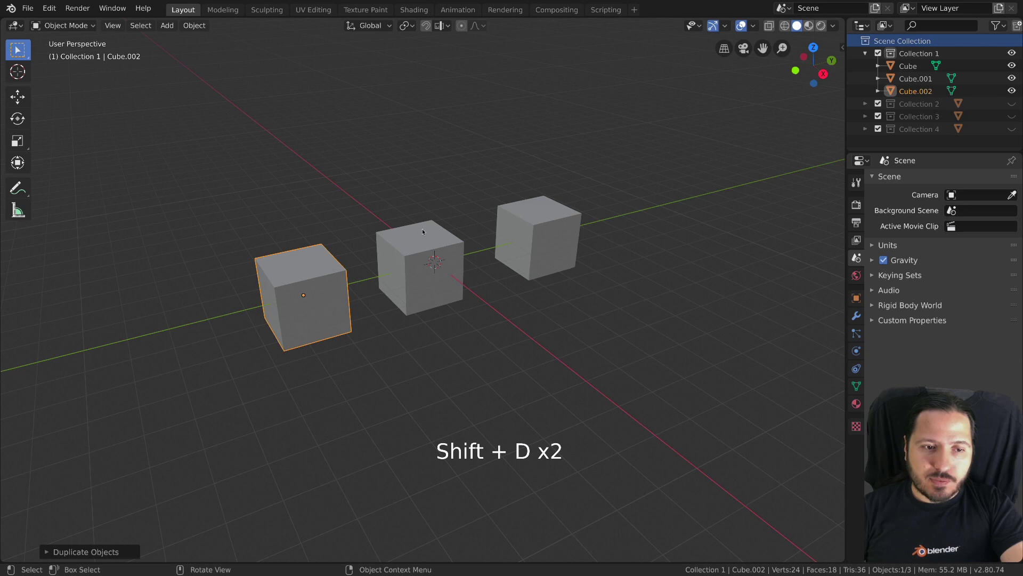
pyautogui.click(1013, 75)
pyautogui.click(1013, 75)
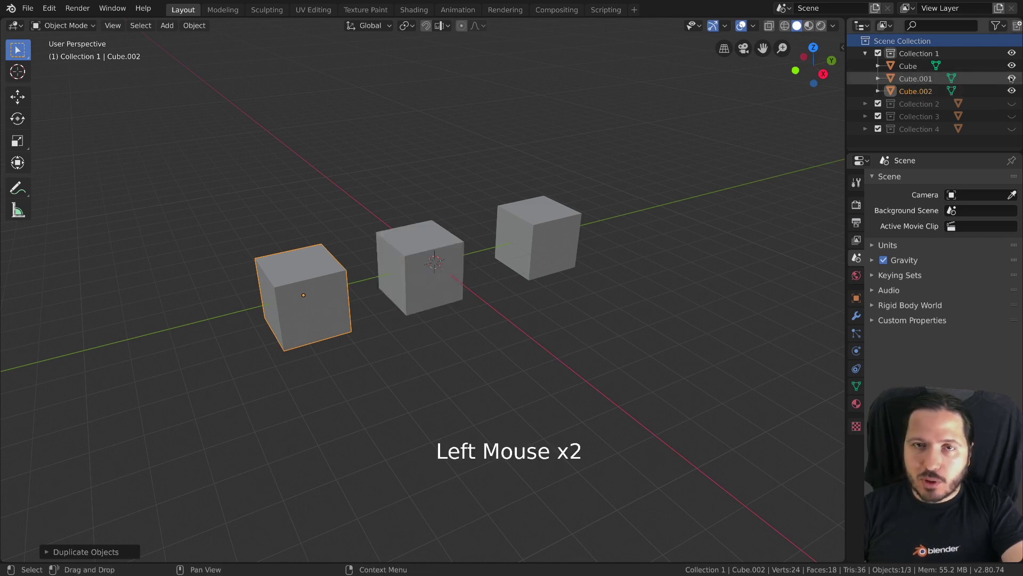
pyautogui.doubleClick(1013, 76)
pyautogui.click(1013, 76)
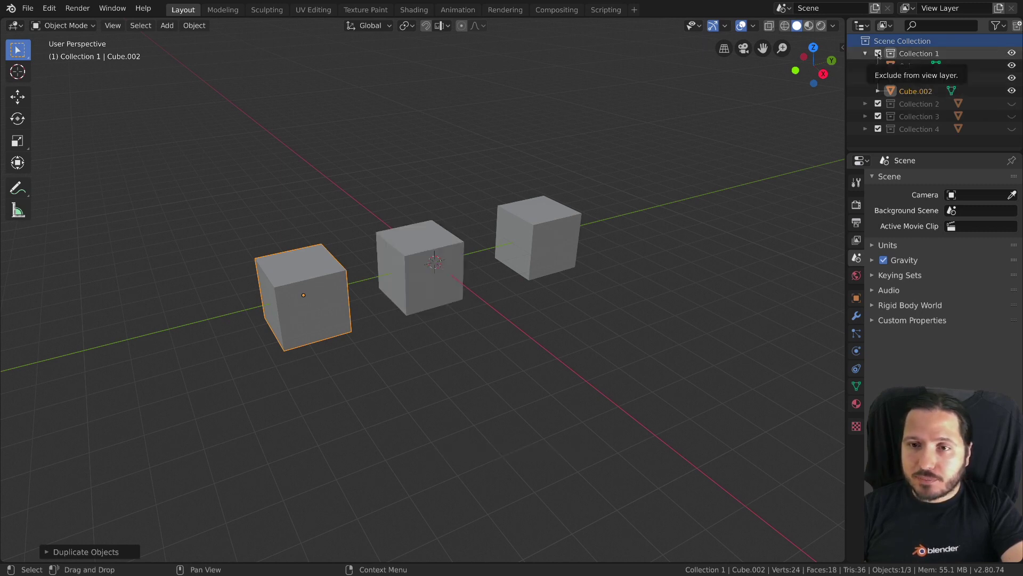
pyautogui.click(881, 52)
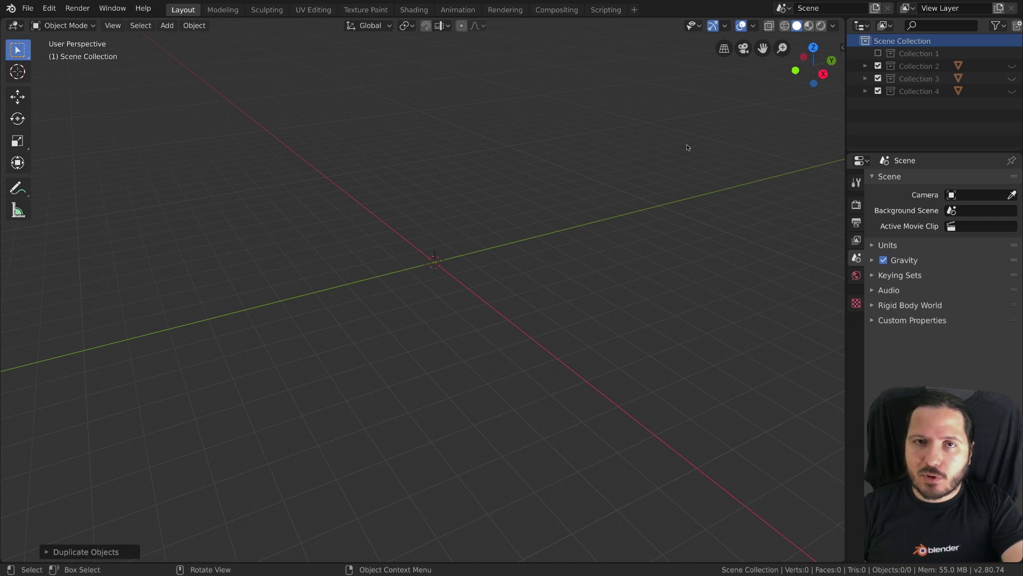
# Step: Re-include Collection 1 in the view layer and enable the Selectable restriction toggle in the Outliner filter
pyautogui.click(878, 52)
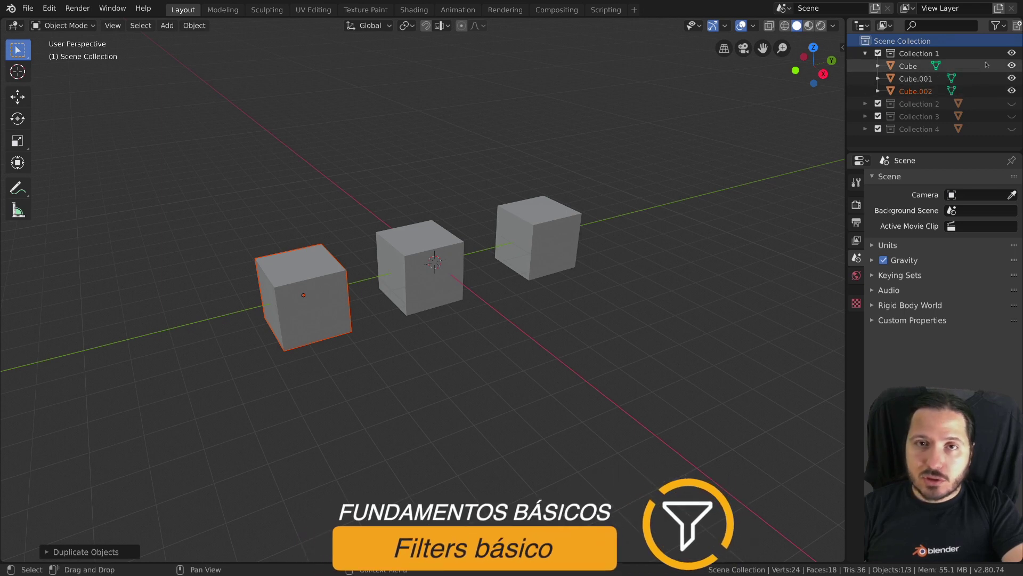
pyautogui.click(1003, 24)
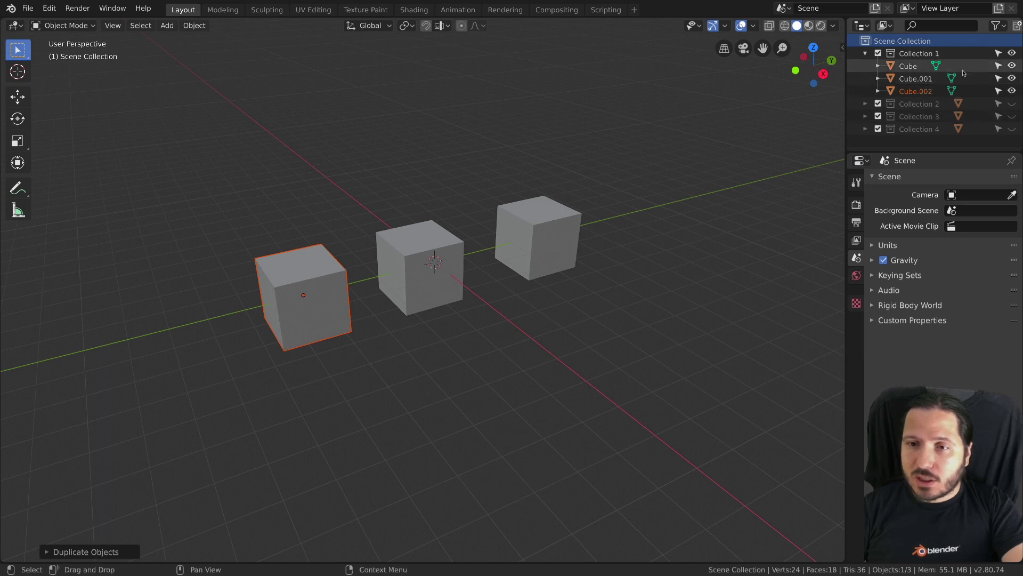
# Step: Make the original Cube unselectable via its Outliner selectability toggle
pyautogui.click(959, 86)
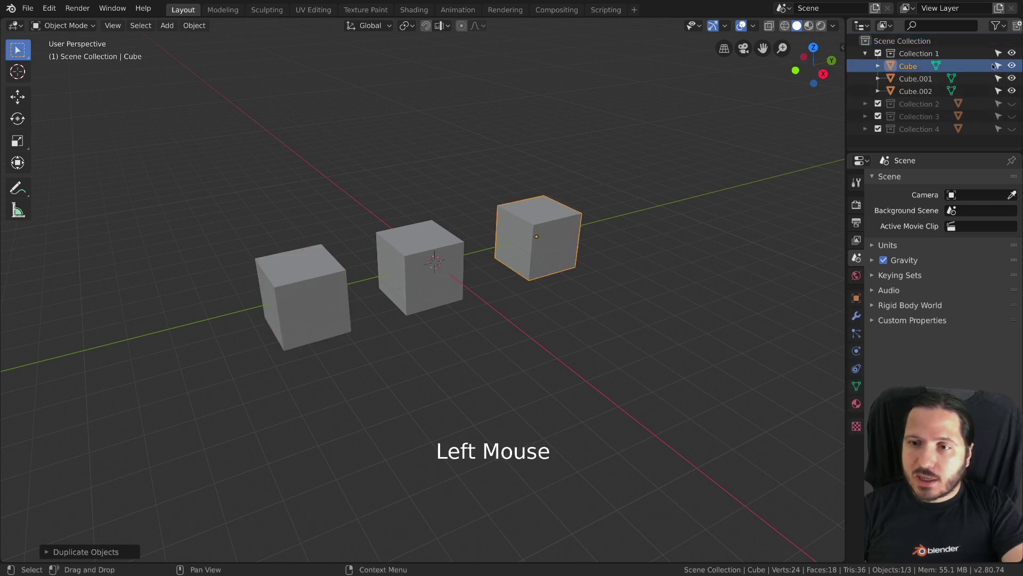
pyautogui.click(999, 65)
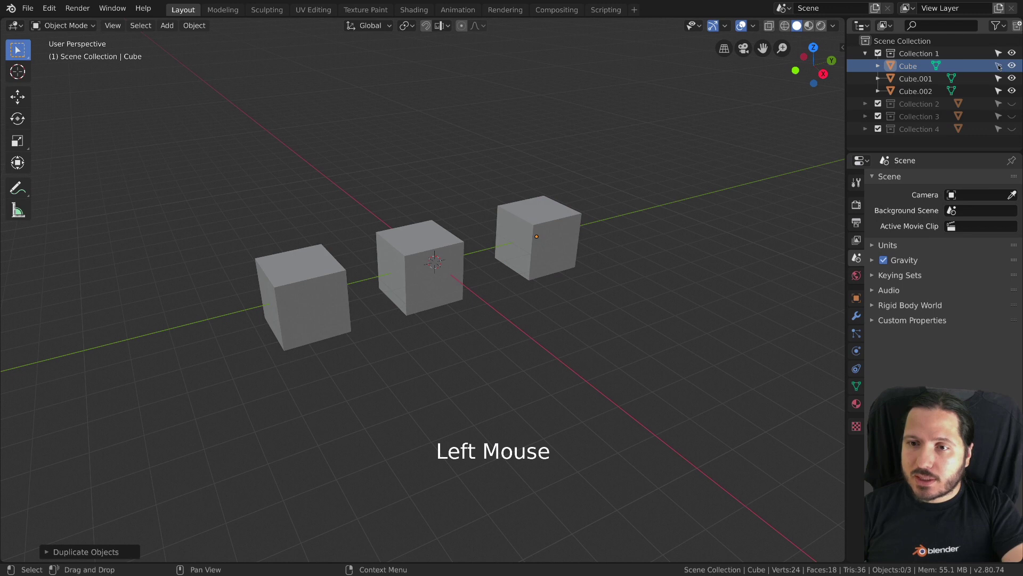
pyautogui.click(536, 212)
pyautogui.doubleClick(536, 212)
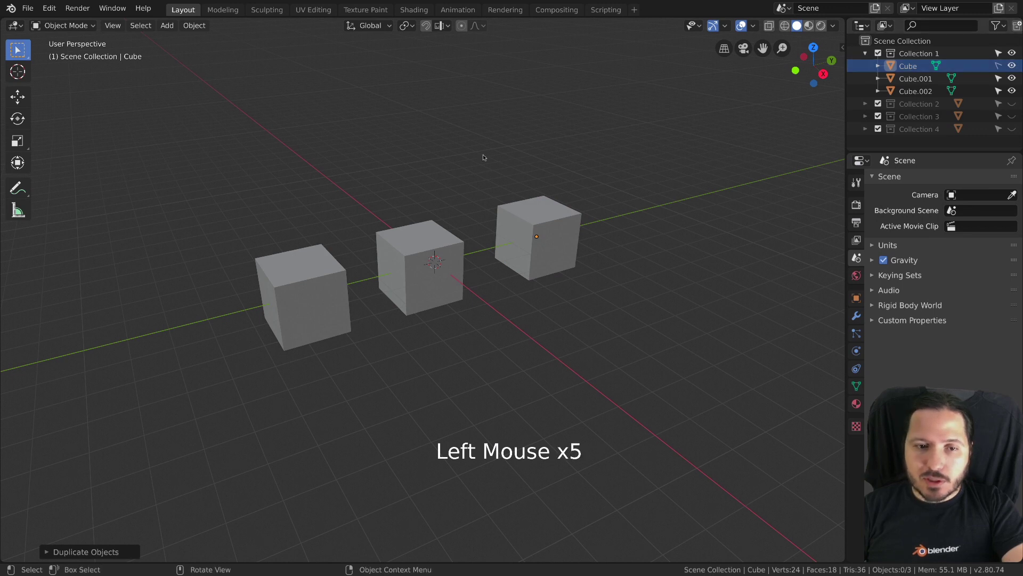
# Step: Turn off the selectability restriction column in the Outliner filter and begin a name search for the cubes
pyautogui.click(514, 267)
pyautogui.click(521, 249)
pyautogui.press('a')
pyautogui.press('a')
pyautogui.press('a')
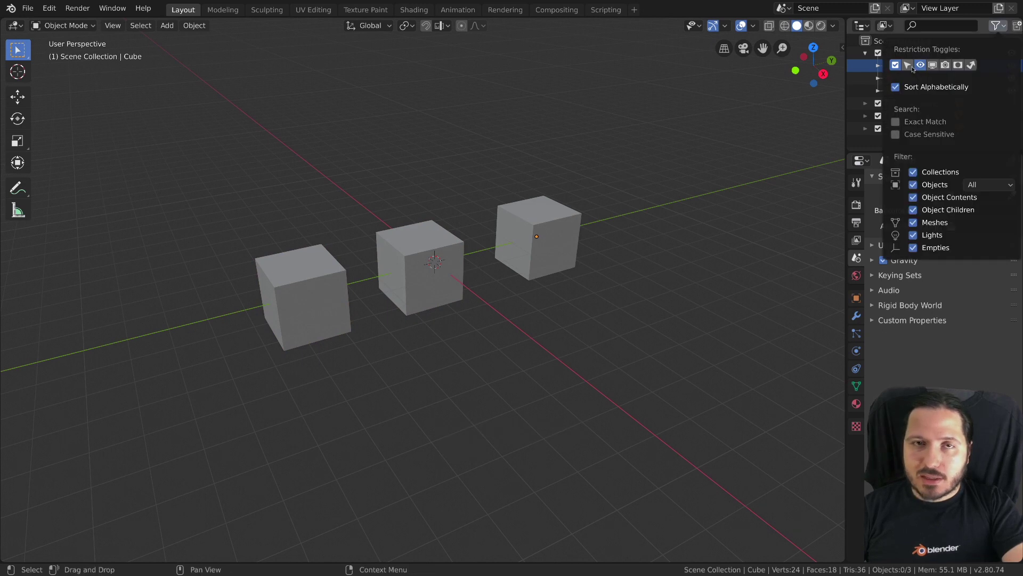
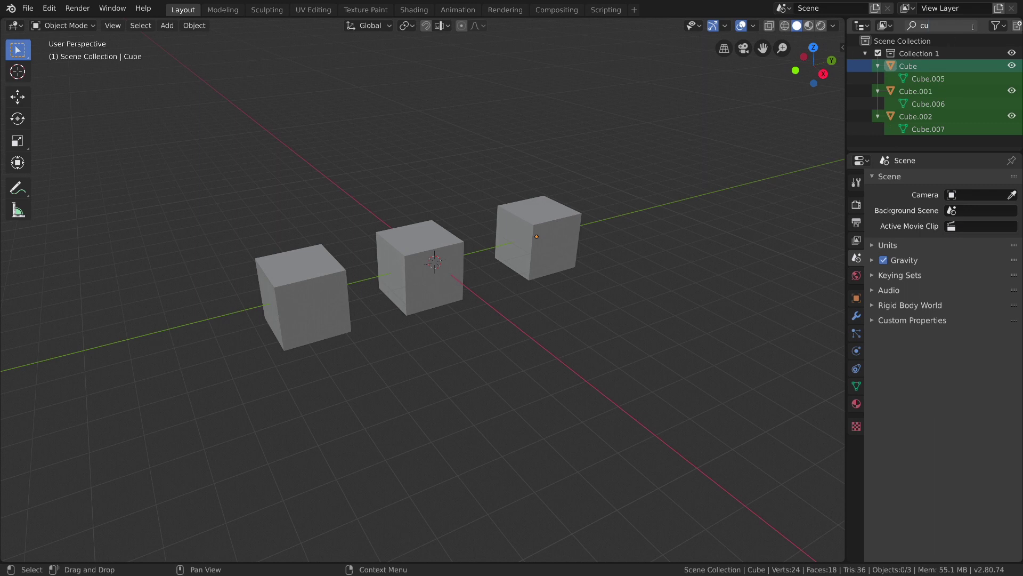
# Step: Clear the Outliner name search and show the objects of Collections 2 and 3 again
pyautogui.press('BackSpace')
pyautogui.press('BackSpace')
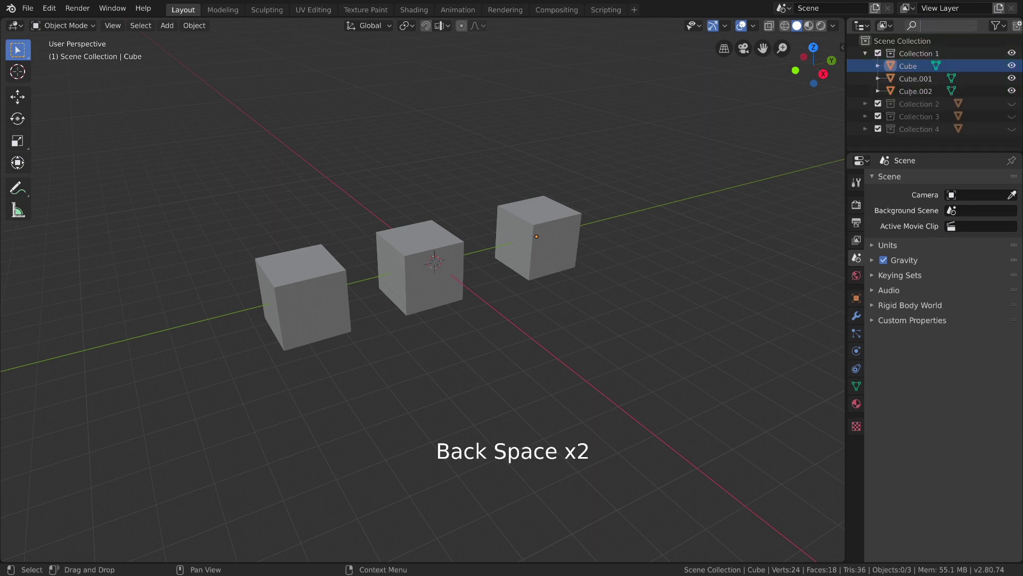
pyautogui.click(1012, 104)
pyautogui.click(1012, 114)
# Step: Move Cube.002 from Collection 1 into Collection 2, then select Cube.001
pyautogui.click(921, 89)
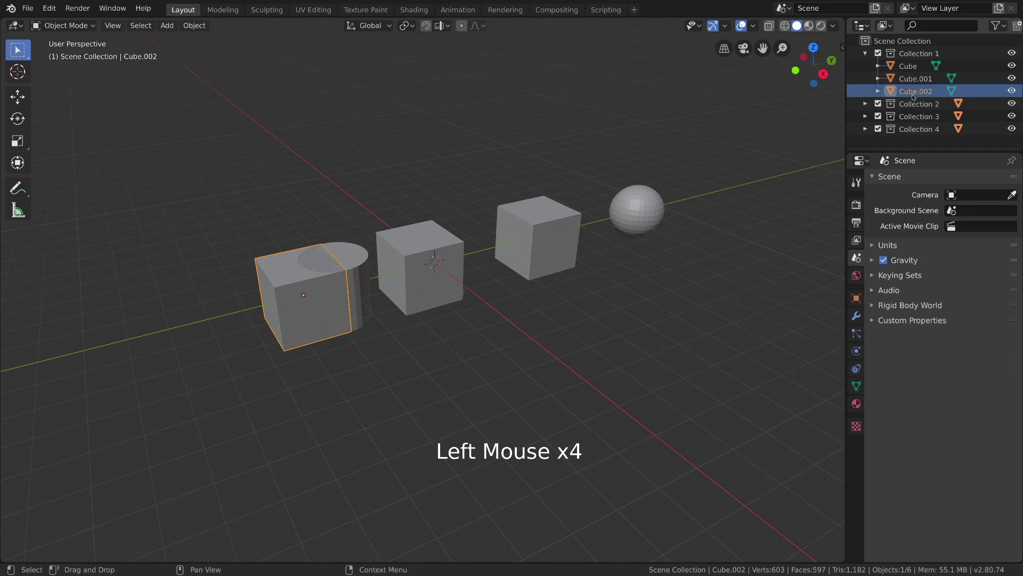
pyautogui.click(920, 92)
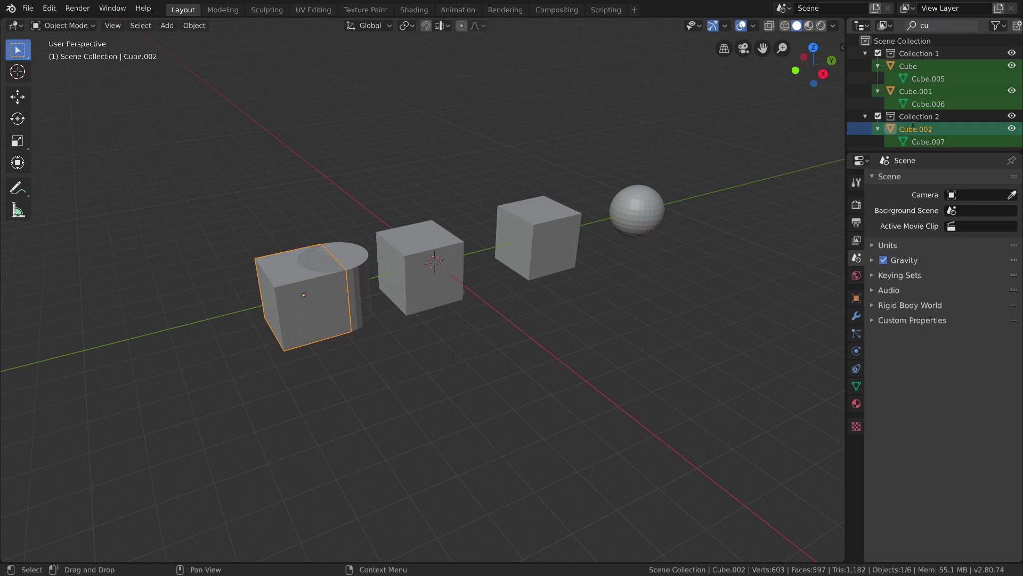
pyautogui.click(970, 26)
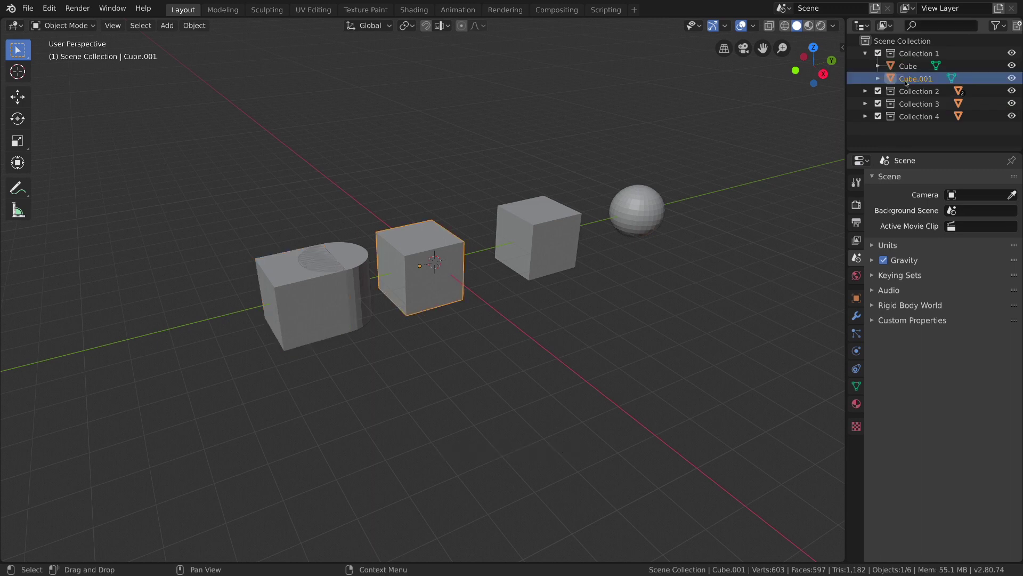
# Step: Move Cube.001 into Collection 2 and link the Cylinder from Collection 3 into Collection 1
pyautogui.click(907, 77)
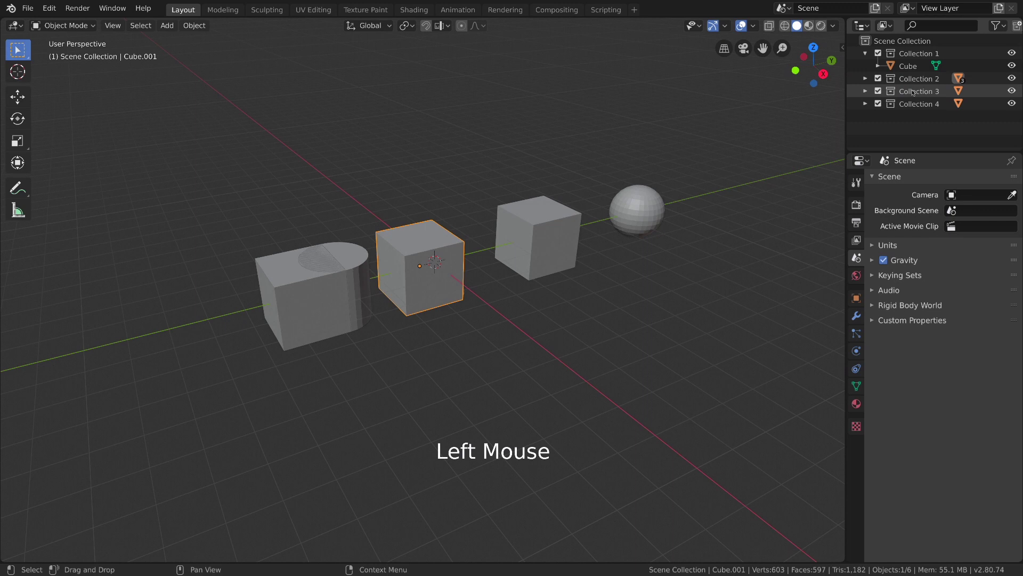
pyautogui.click(866, 89)
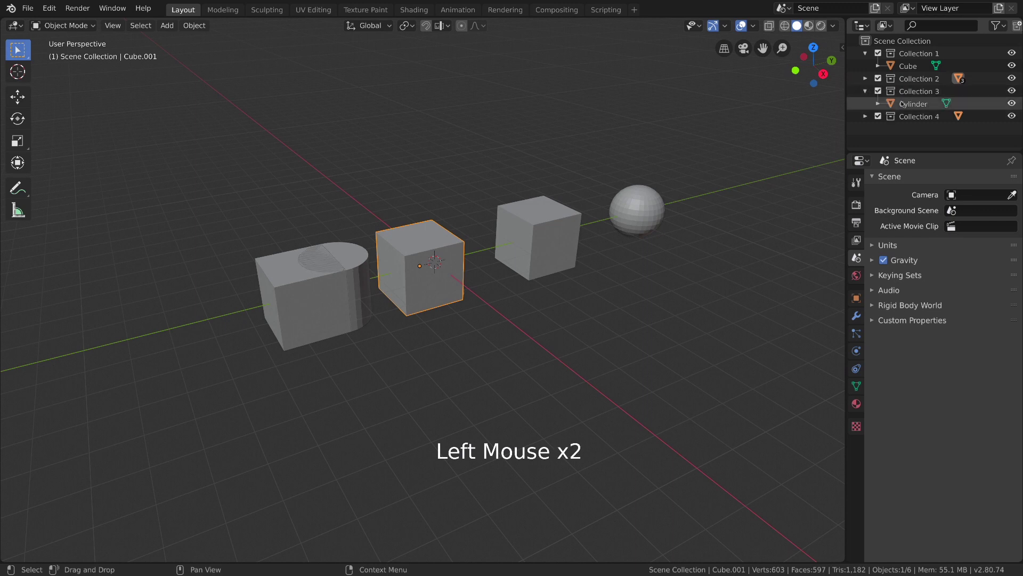
pyautogui.click(903, 101)
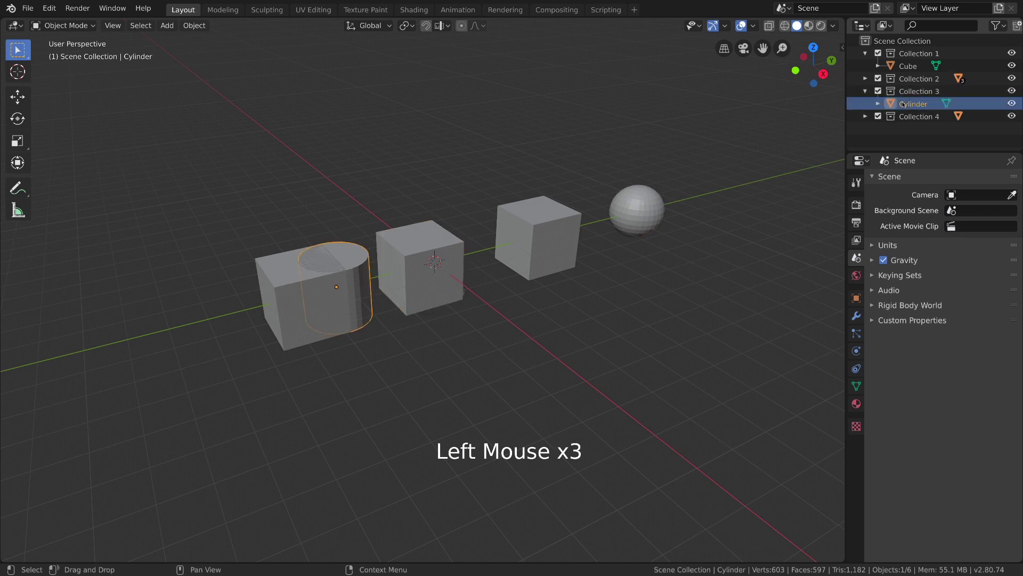
pyautogui.click(907, 103)
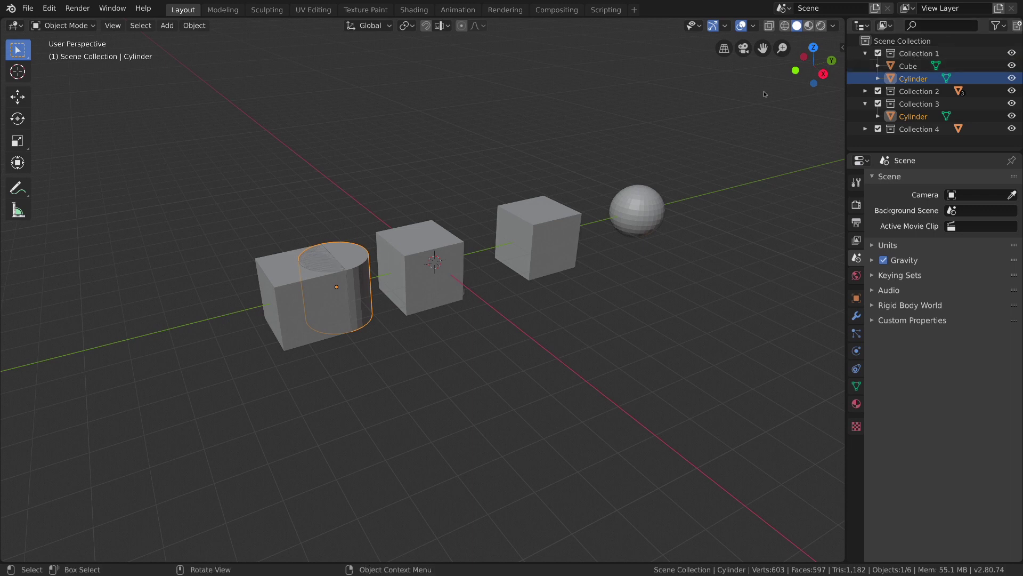
# Step: Toggle the linked Cylinder's viewport visibility off and back on, then deselect it
pyautogui.click(910, 68)
pyautogui.click(912, 77)
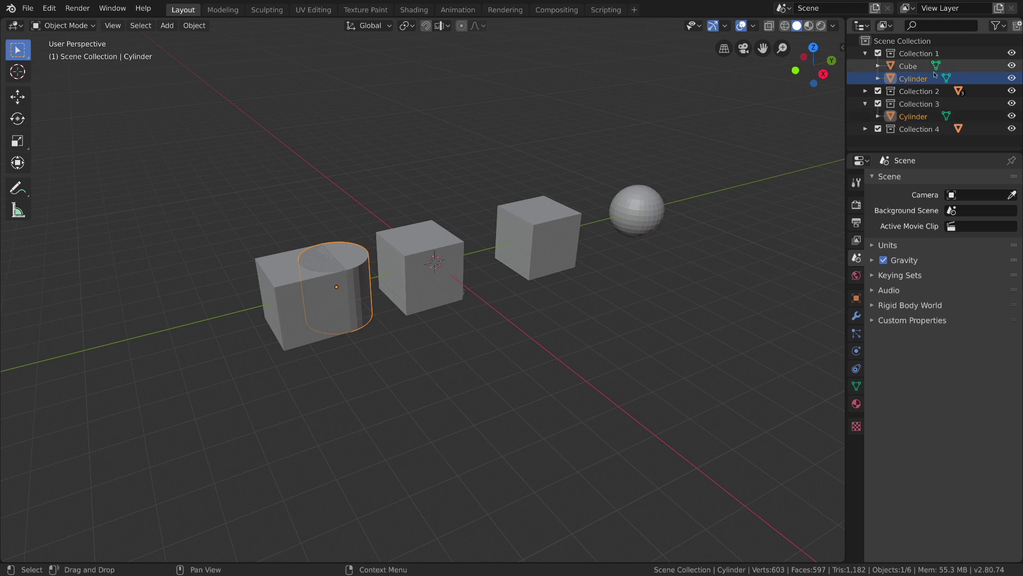
pyautogui.click(1012, 77)
pyautogui.click(1012, 76)
pyautogui.click(1012, 76)
pyautogui.doubleClick(910, 68)
pyautogui.click(911, 76)
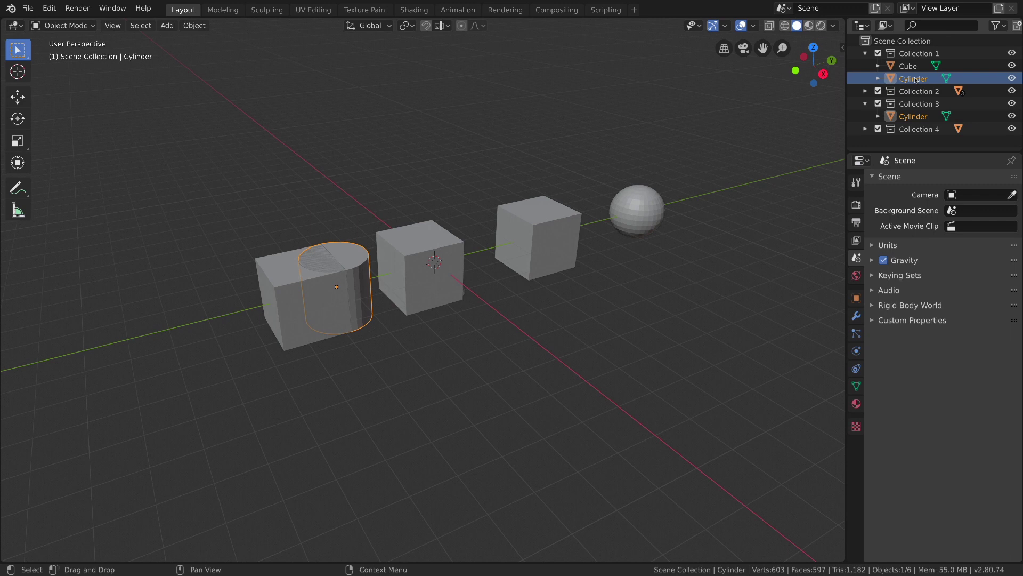
pyautogui.click(654, 133)
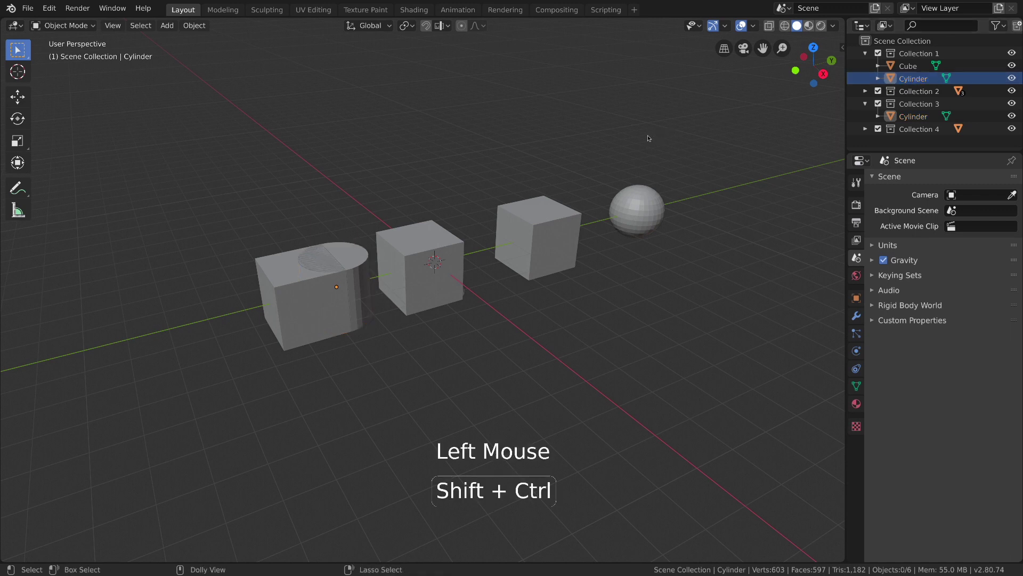